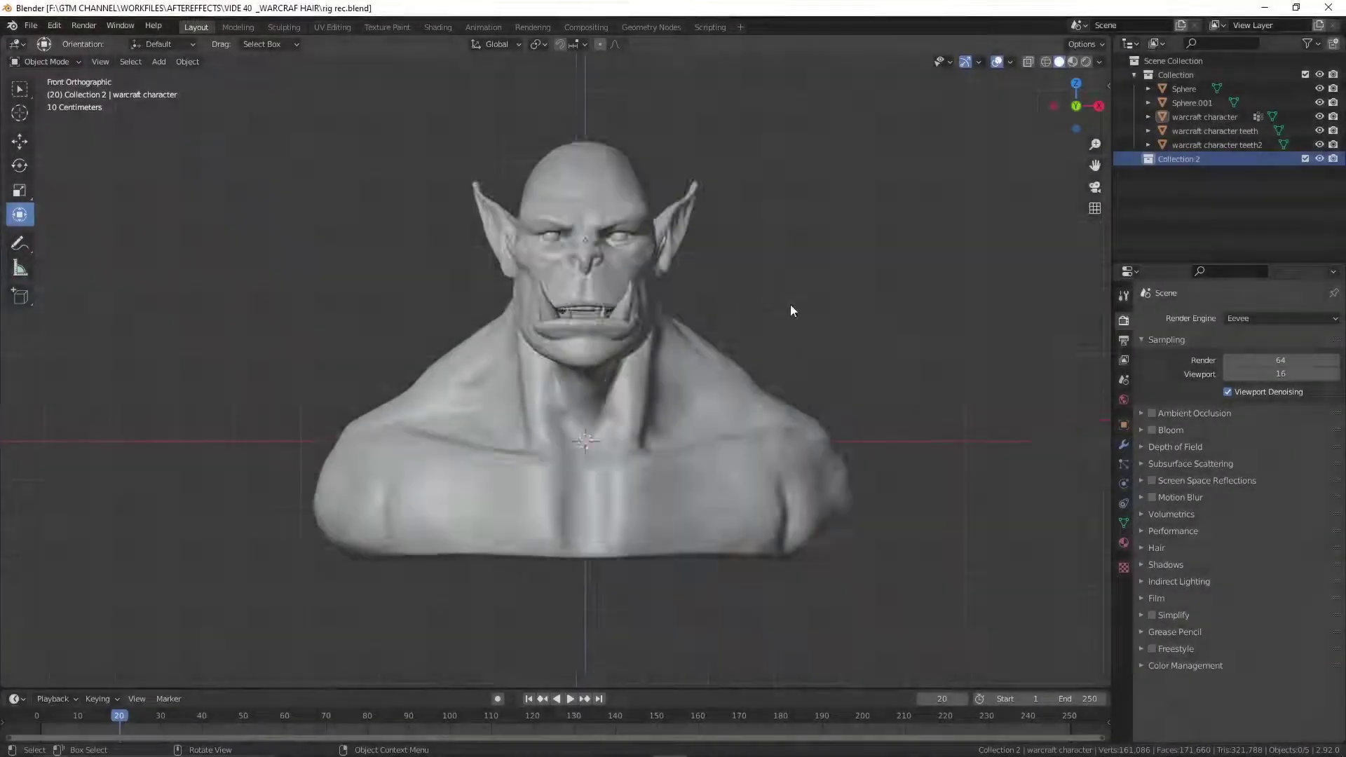
Enable the Rigging: Rigify add-on in Preferences and expand its details
{"action": "key", "text": "n"}
{"action": "left_click_drag", "start_coordinate": [66, 27], "coordinate": [243, 73]}
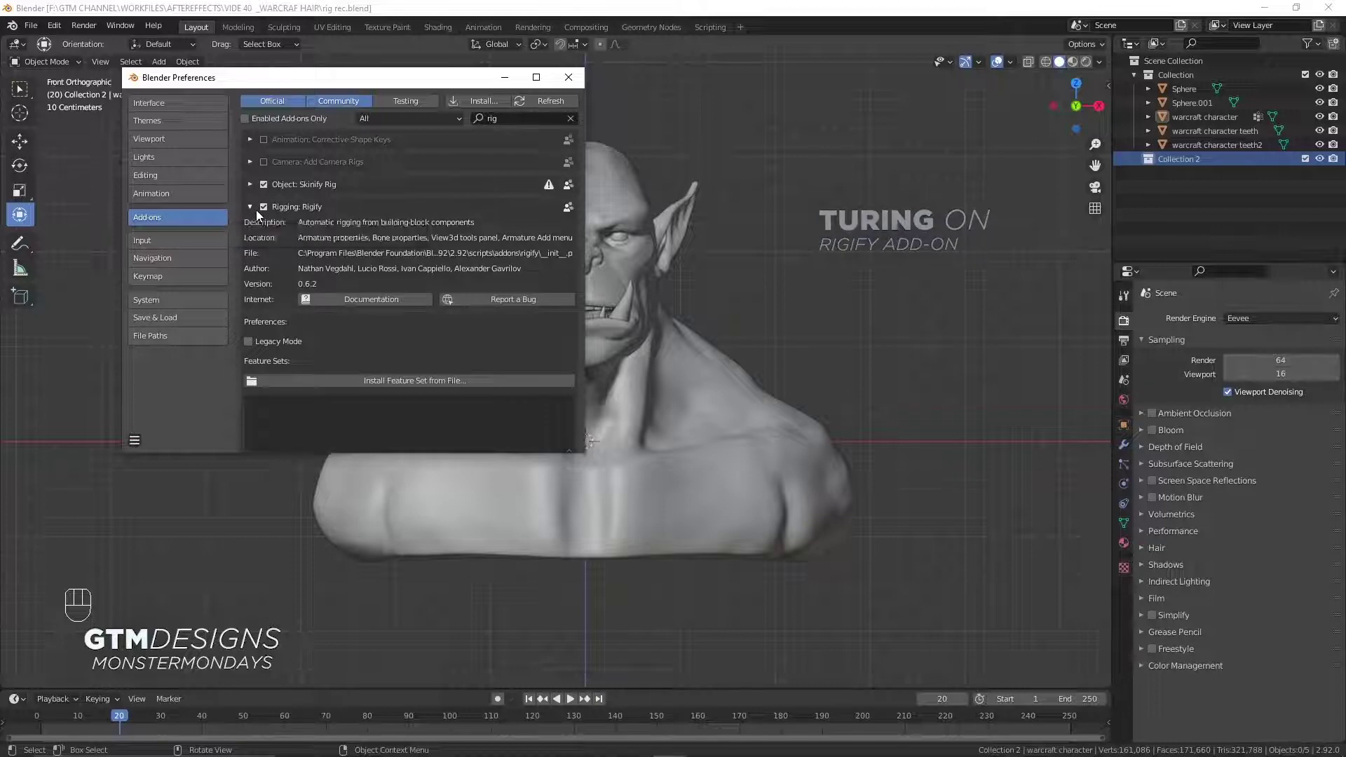
Add a Human (Meta-Rig) armature and scale it up around the orc bust in front view
{"action": "key", "text": "shift+a"}
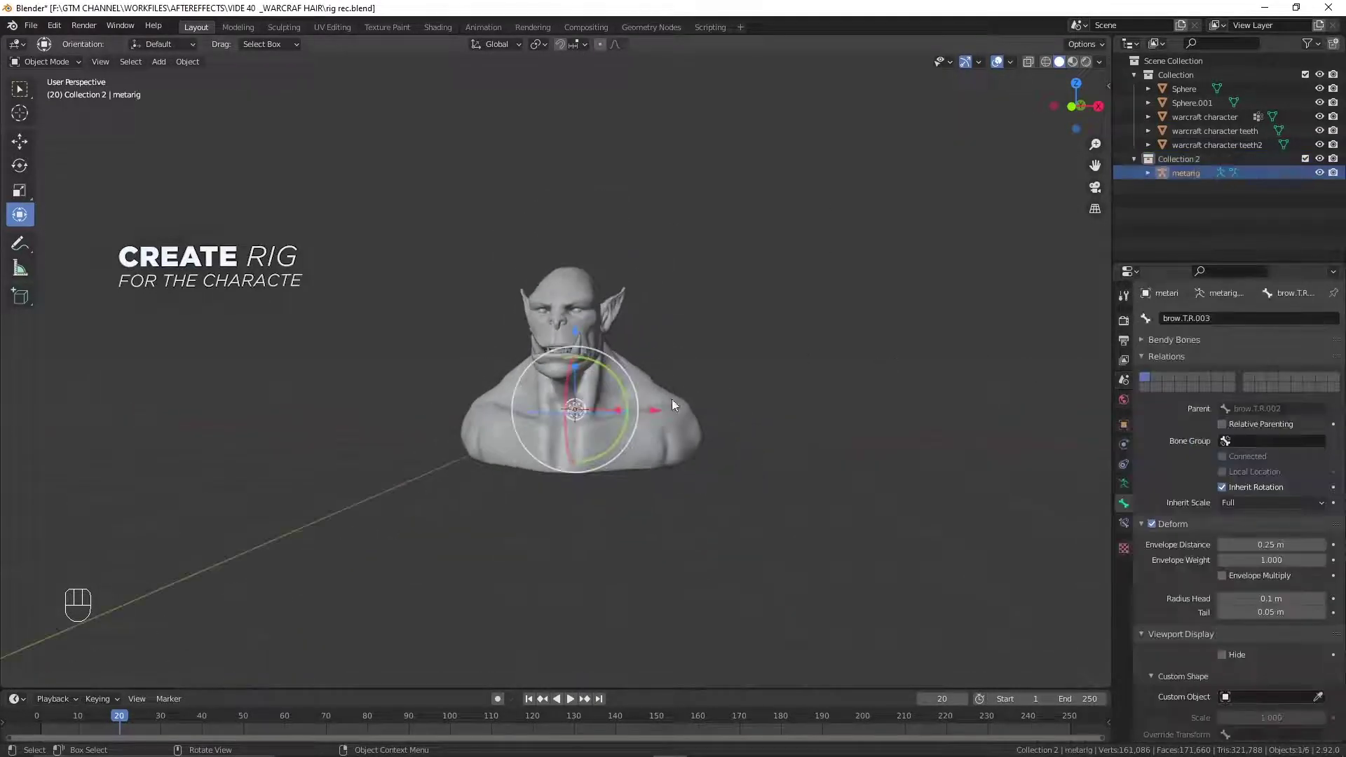
{"action": "middle_click", "coordinate": [650, 375]}
{"action": "middle_click", "coordinate": [624, 287]}
{"action": "key", "text": "KP_1"}
{"action": "key", "text": "s"}
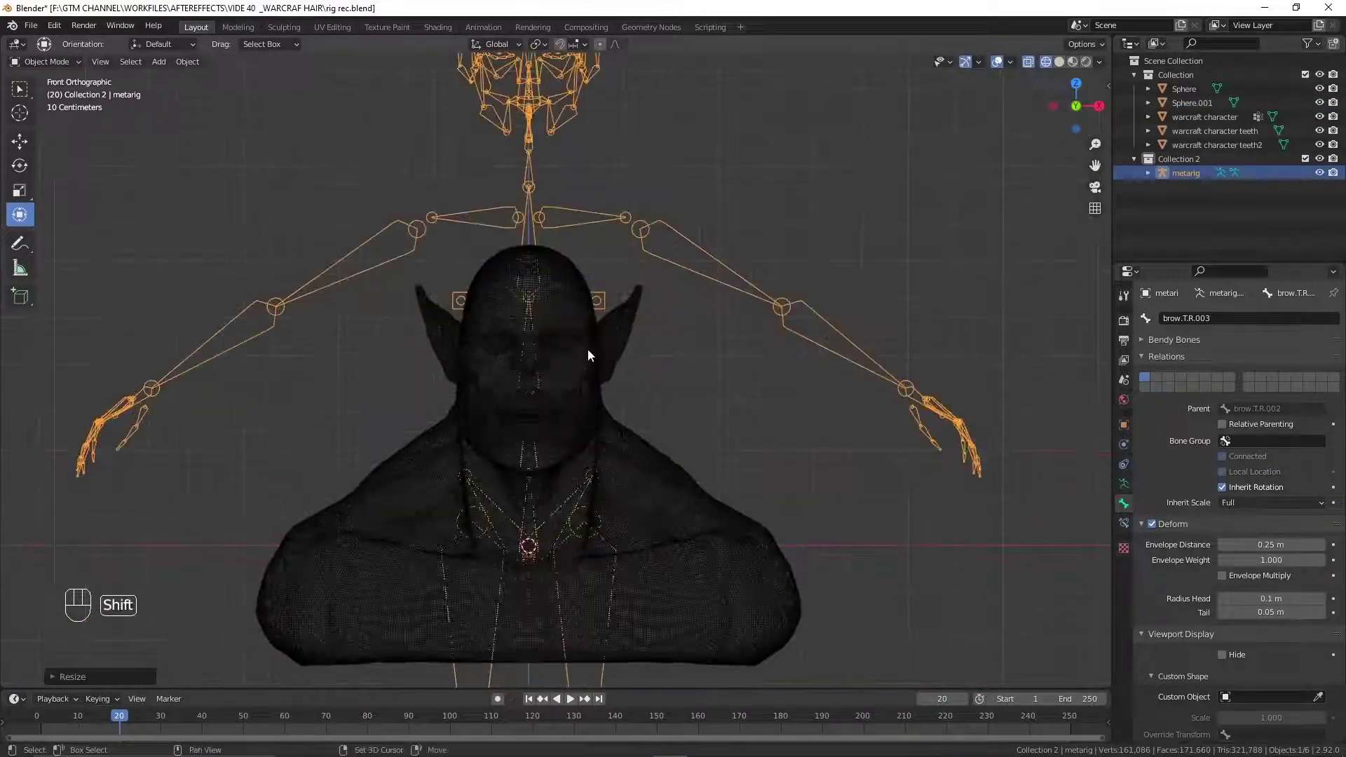
{"action": "key", "text": "z"}
{"action": "middle_click", "coordinate": [590, 371]}
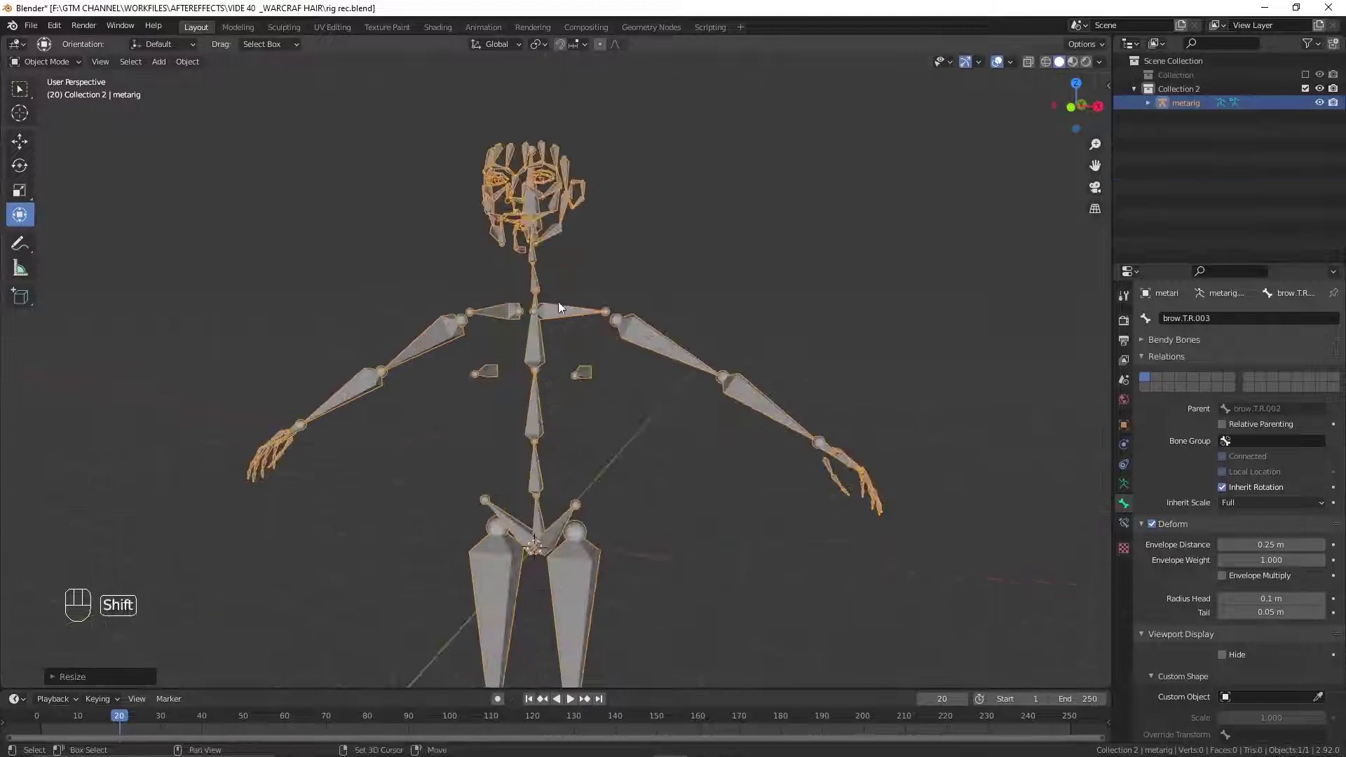
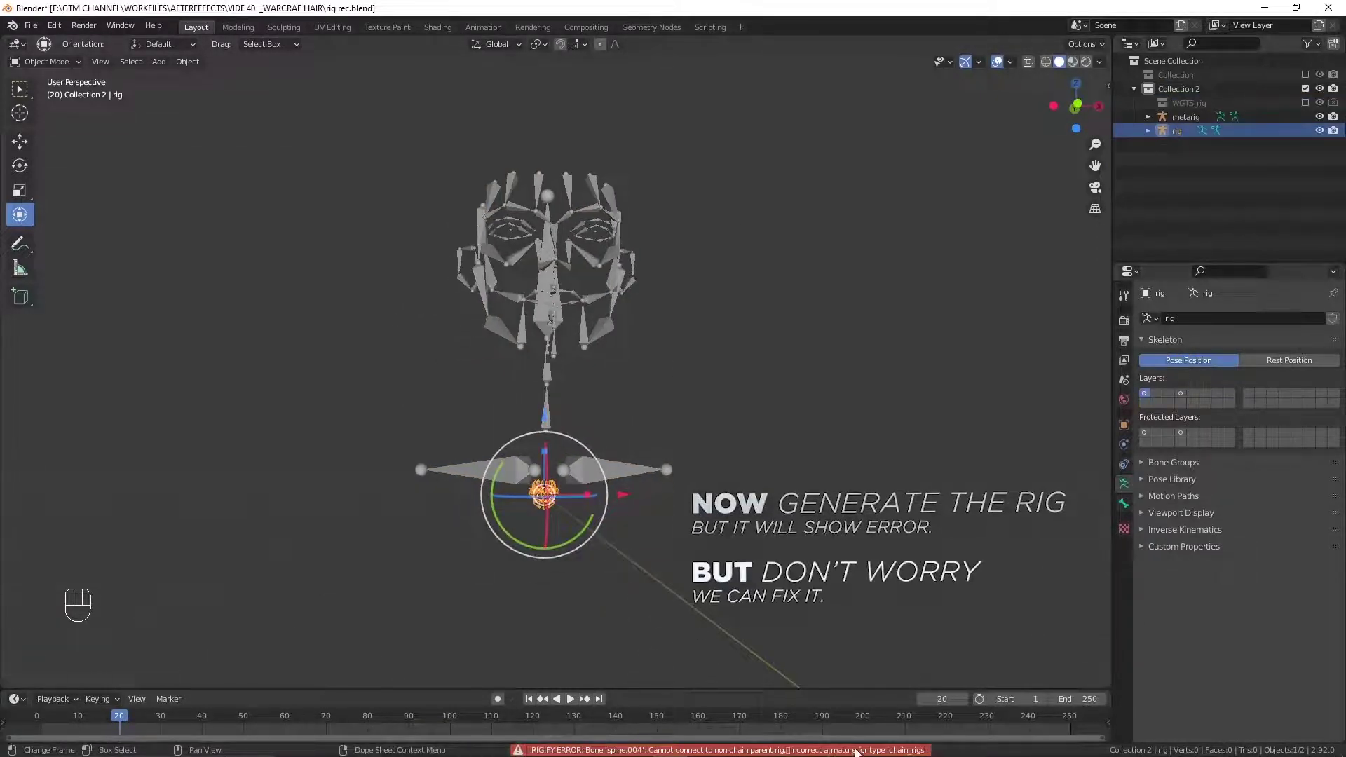
Remove the failed generated rig by undoing after the Rigify spine.004 error
{"action": "left_click_drag", "start_coordinate": [725, 451], "coordinate": [642, 461]}
{"action": "left_click", "coordinate": [627, 430]}
{"action": "middle_click", "coordinate": [626, 330]}
{"action": "key", "text": "ctrl+z"}
{"action": "key", "text": "ctrl+z"}
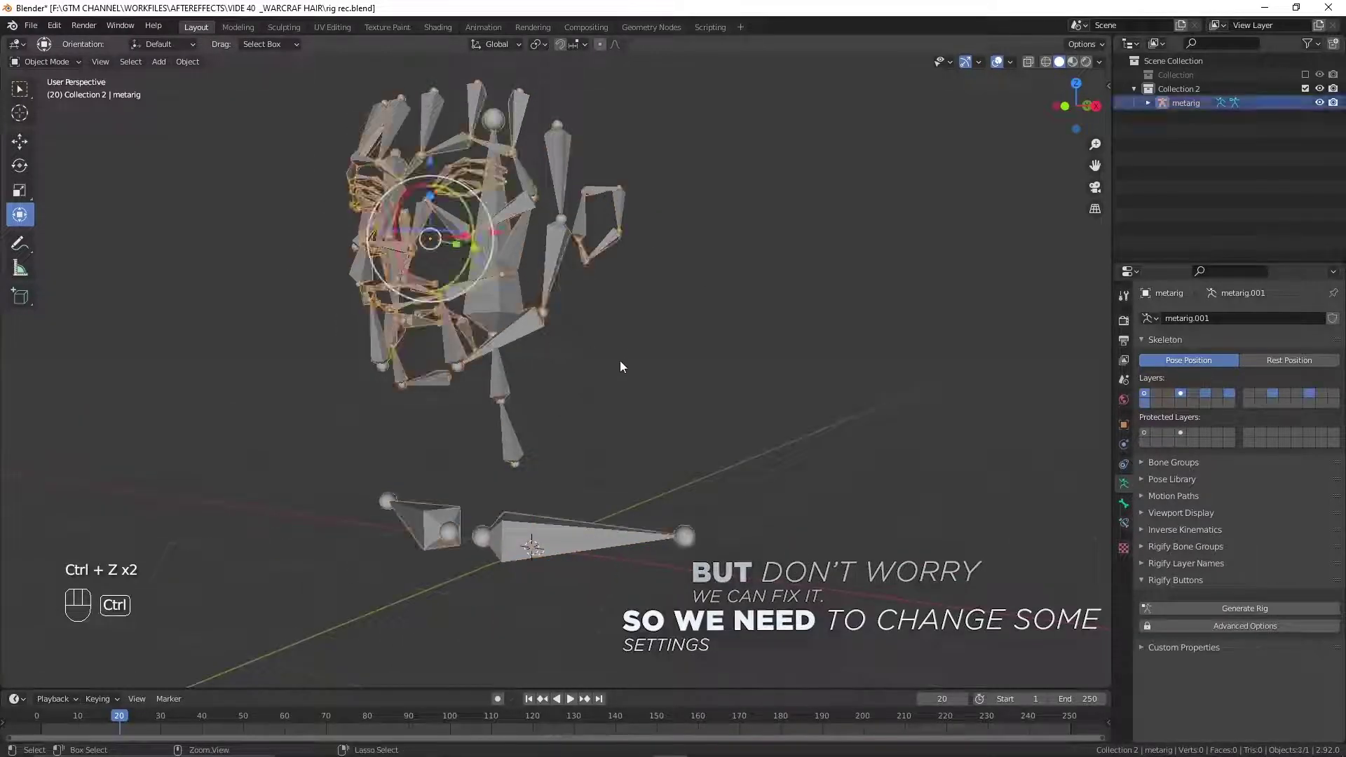
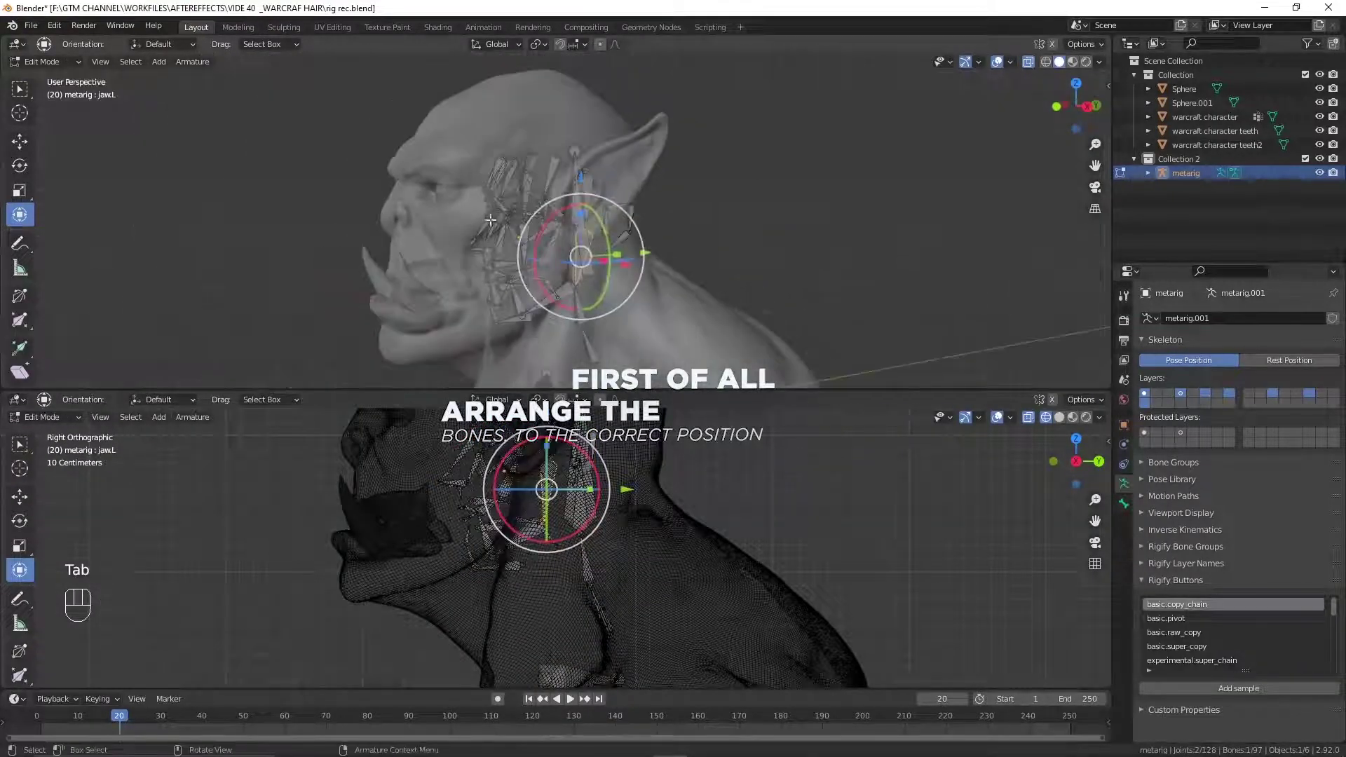
Enter bone editing and fit the face and shoulder bones to the orc's head and collarbones
{"action": "key", "text": "Tab"}
{"action": "left_click", "coordinate": [604, 234]}
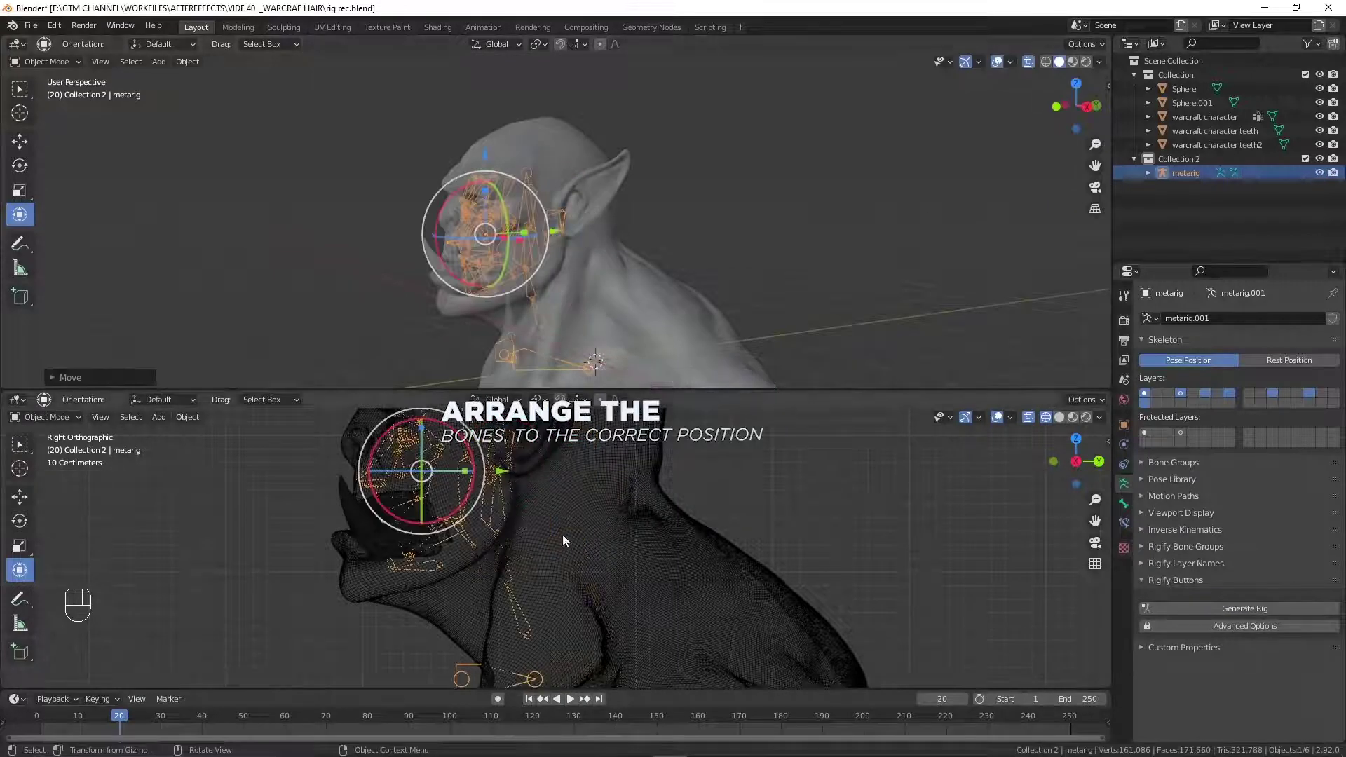
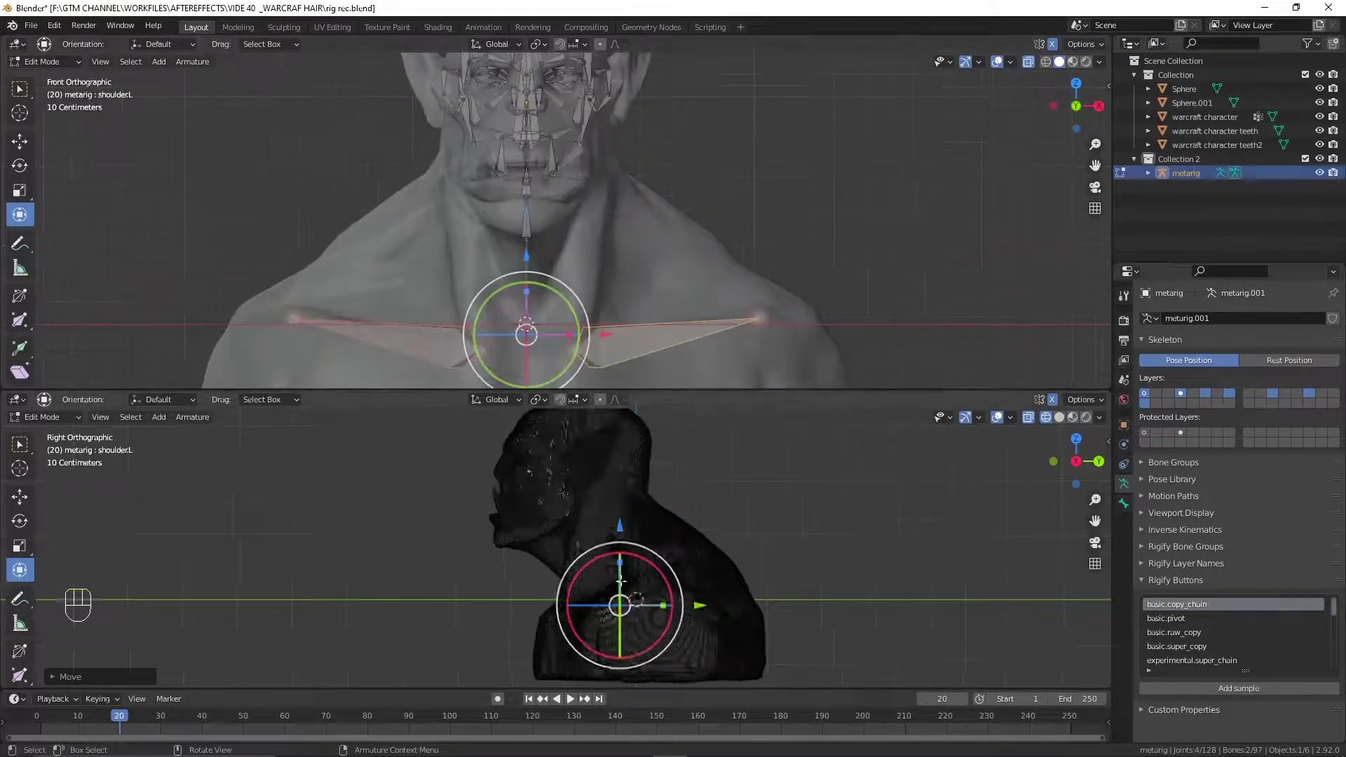
{"action": "key", "text": "z"}
{"action": "key", "text": "z"}
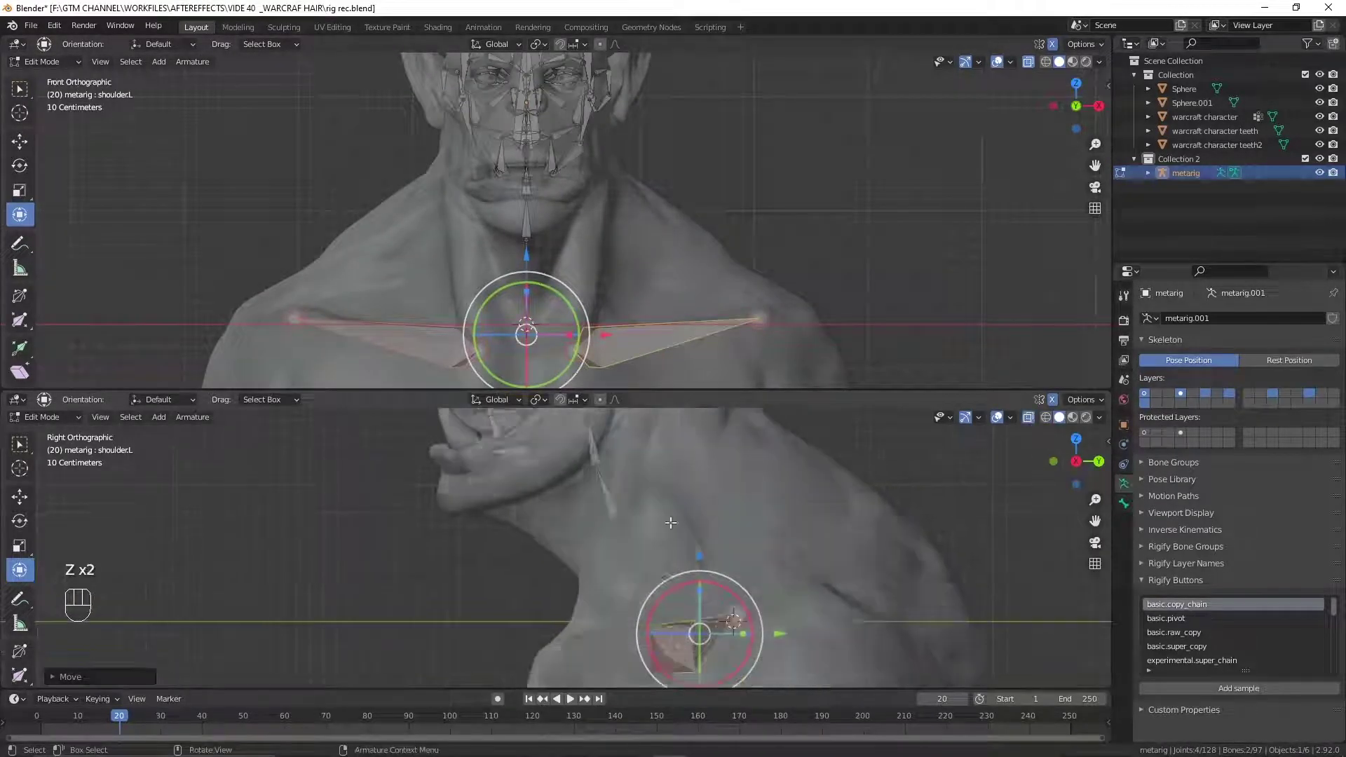
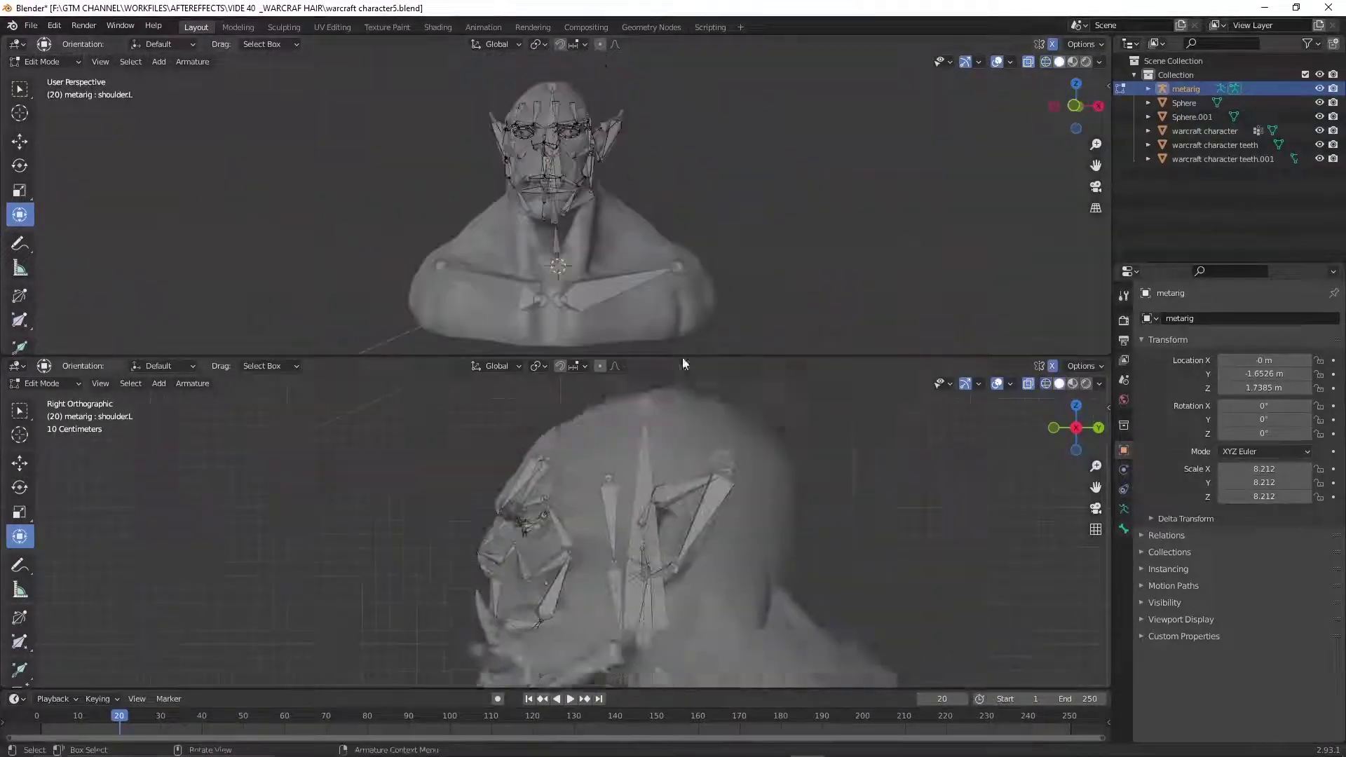
Return the metarig to Object Mode and apply its Location and Scale transforms
{"action": "left_click", "coordinate": [1128, 512]}
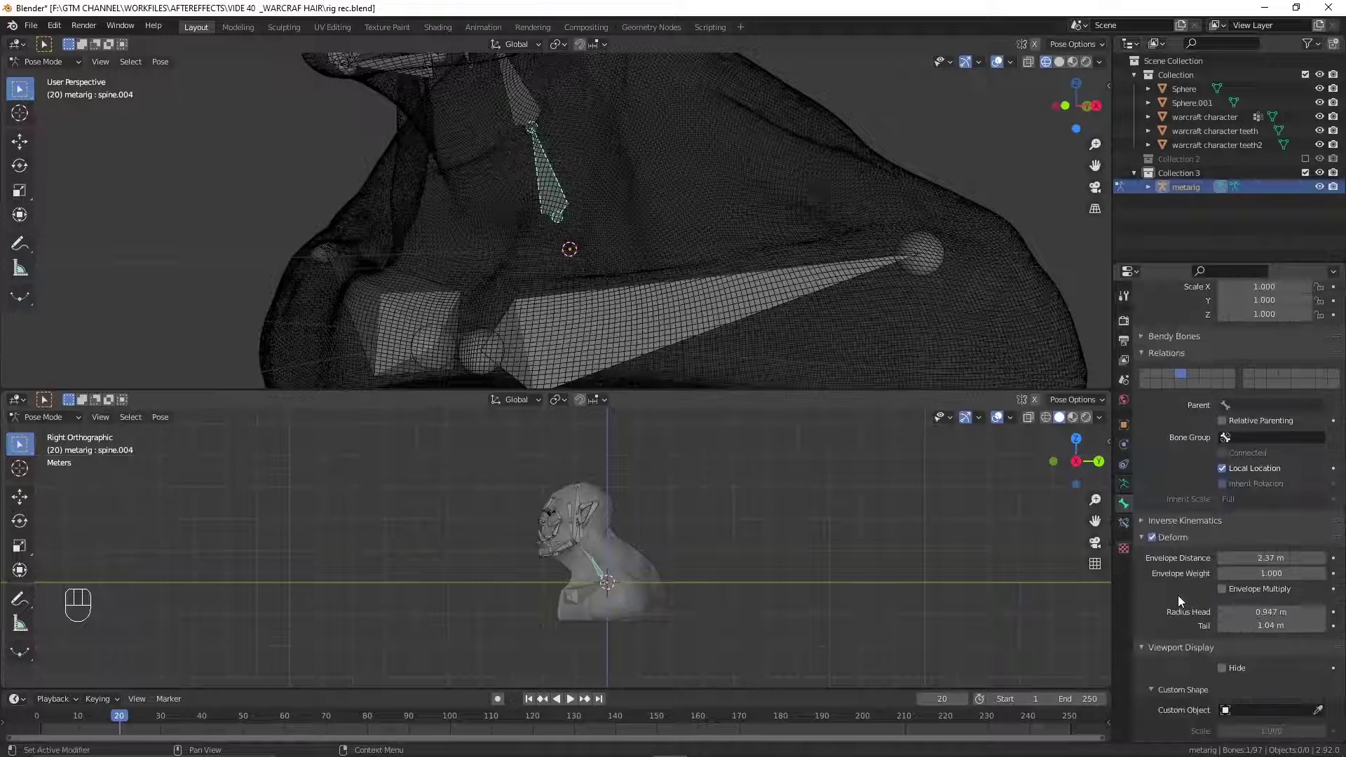
{"action": "left_click", "coordinate": [1152, 676]}
{"action": "middle_click", "coordinate": [586, 267]}
{"action": "middle_click", "coordinate": [618, 289]}
{"action": "key", "text": "ctrl+Tab"}
{"action": "left_click", "coordinate": [567, 189]}
{"action": "key", "text": "ctrl+a"}
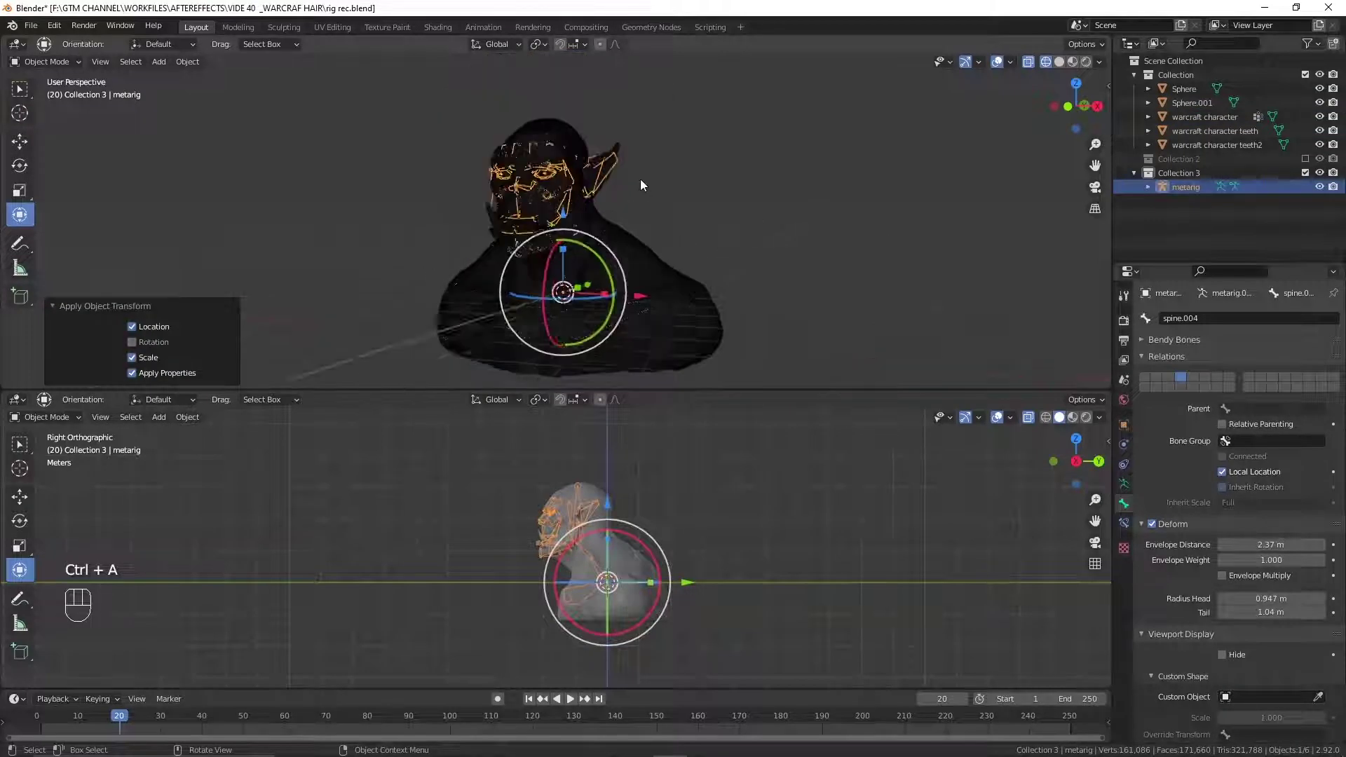